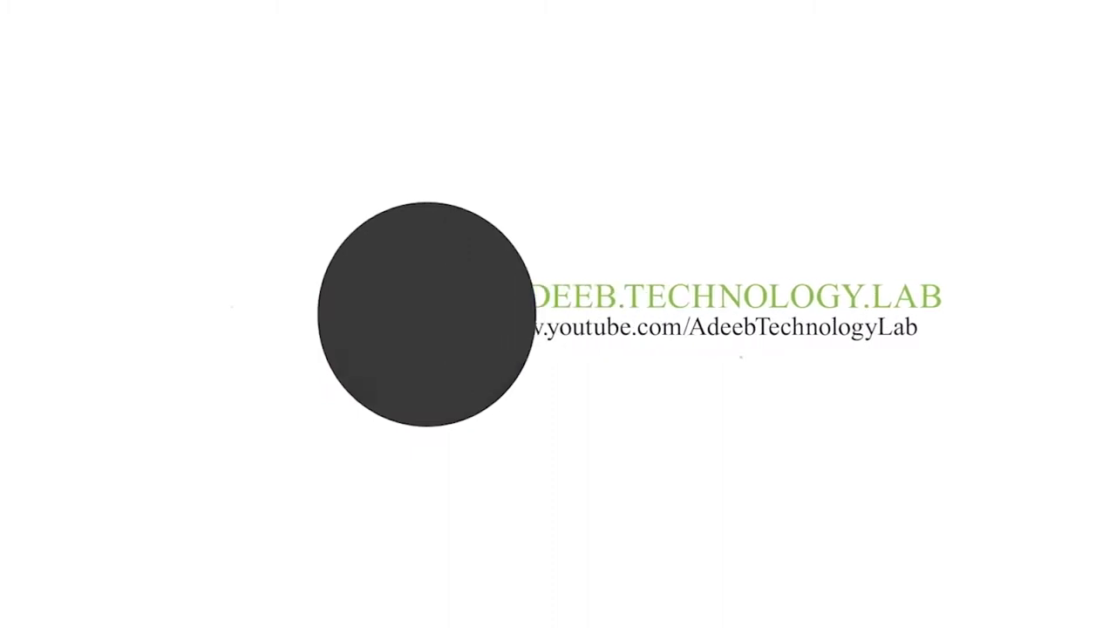
# Step: Open the 'your screen' smart object and place the AdeebTechLab logo image inside it
pyautogui.click(617, 34)
pyautogui.rightClick(652, 107)
pyautogui.click(698, 152)
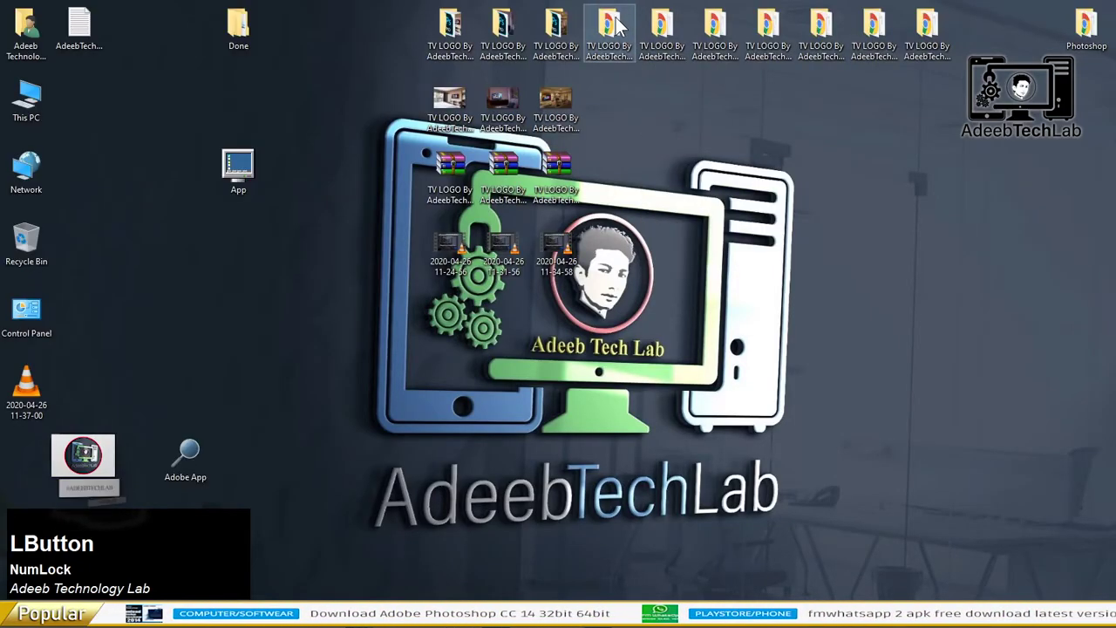
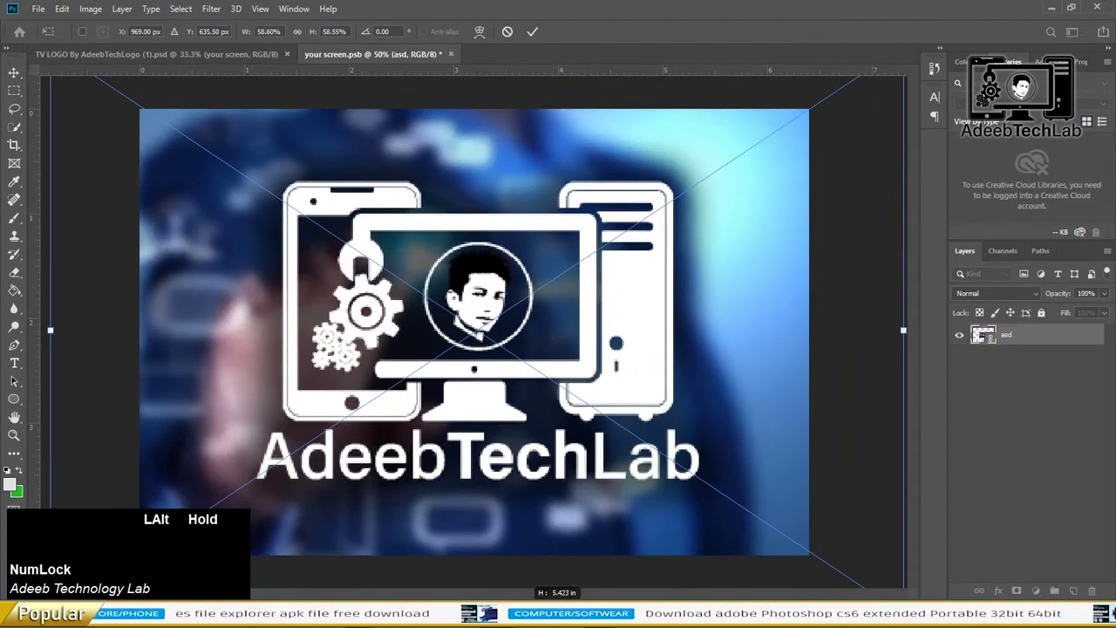
# Step: Confirm the logo enlarged to fill the screen canvas
pyautogui.press('Return')
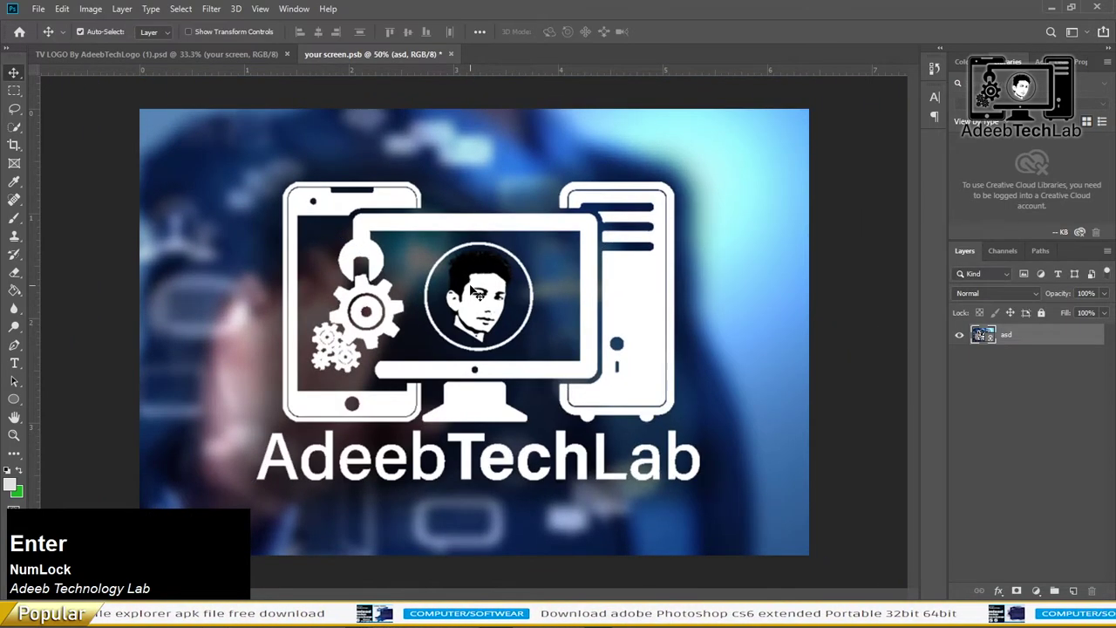
# Step: Save the updated screen content and return to the living room TV mockup
pyautogui.press('s')
pyautogui.click(168, 58)
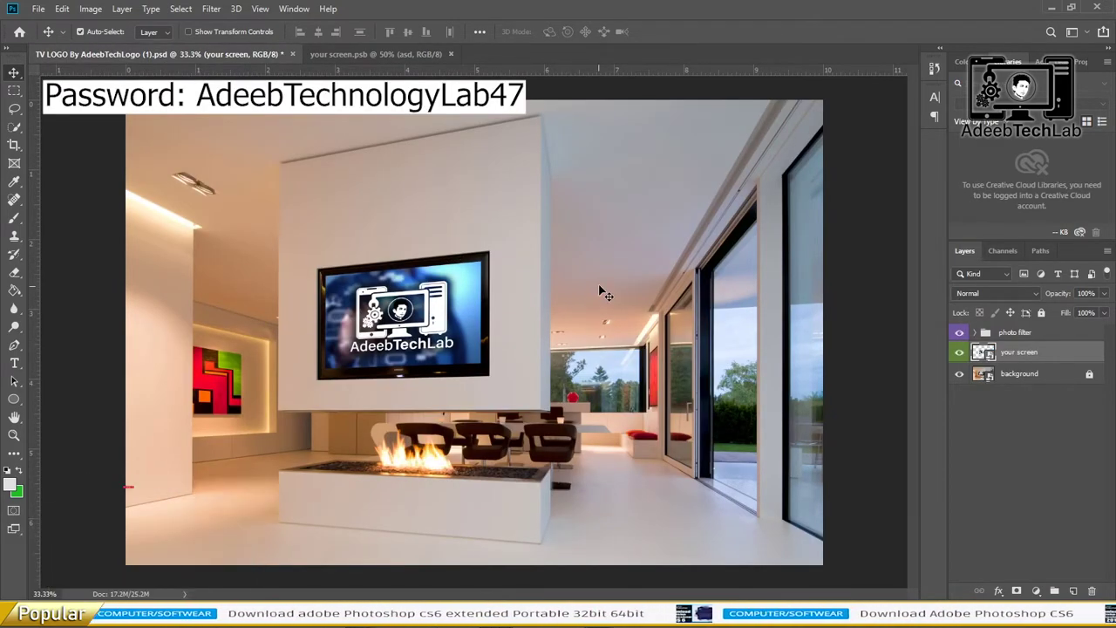
pyautogui.press('ctrl+Num_Lock')
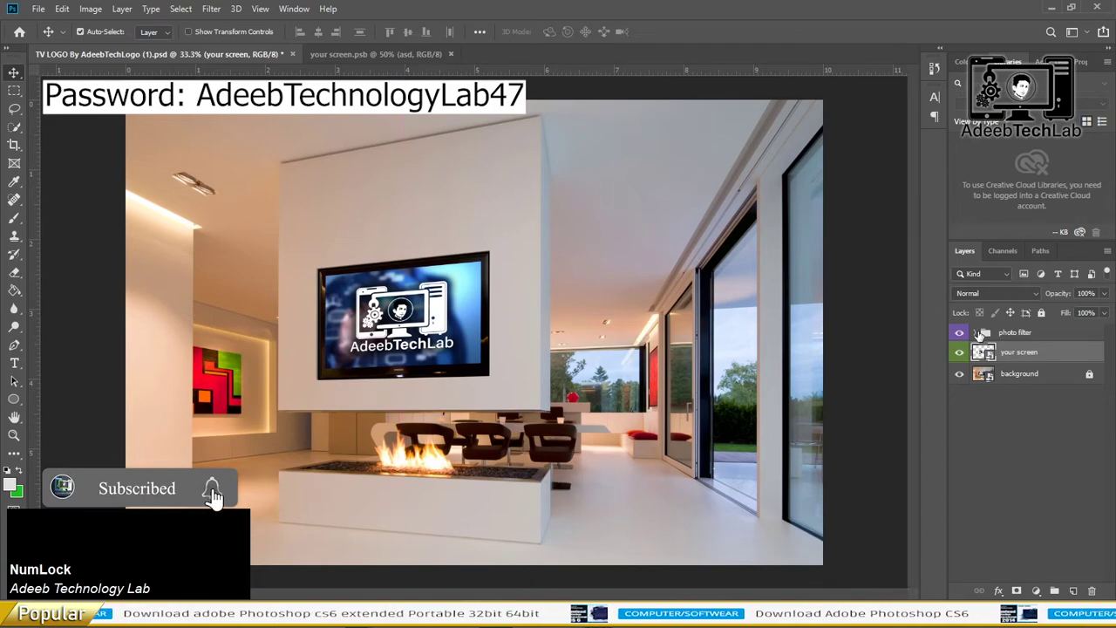
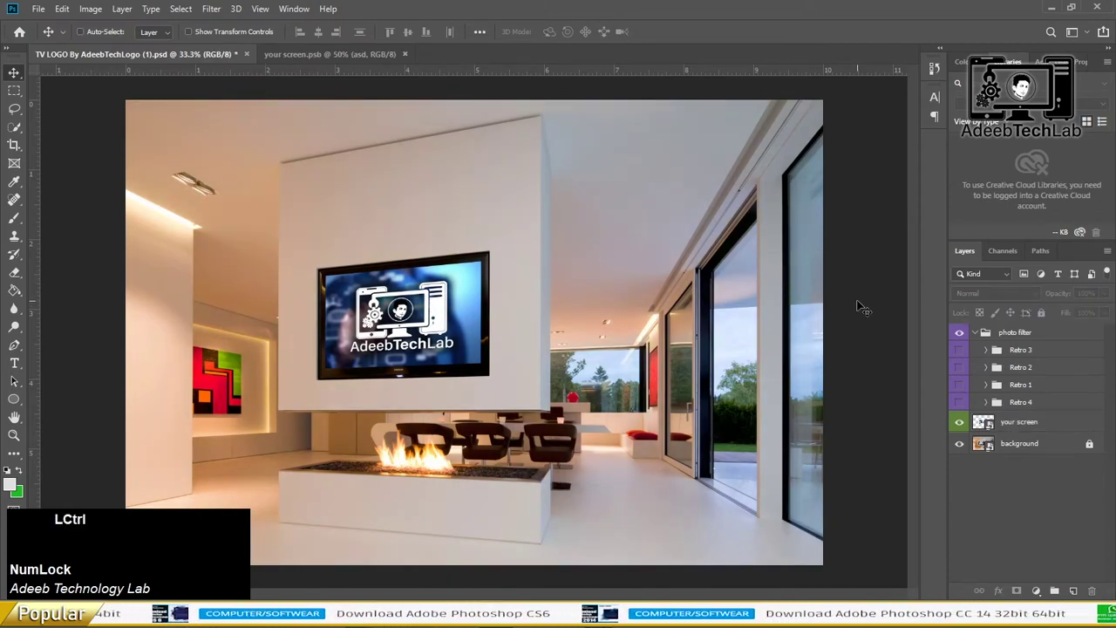
# Step: Save a copy of the mockup with JPEG chosen as the output format
pyautogui.press('s')
pyautogui.press('s')
pyautogui.click(241, 296)
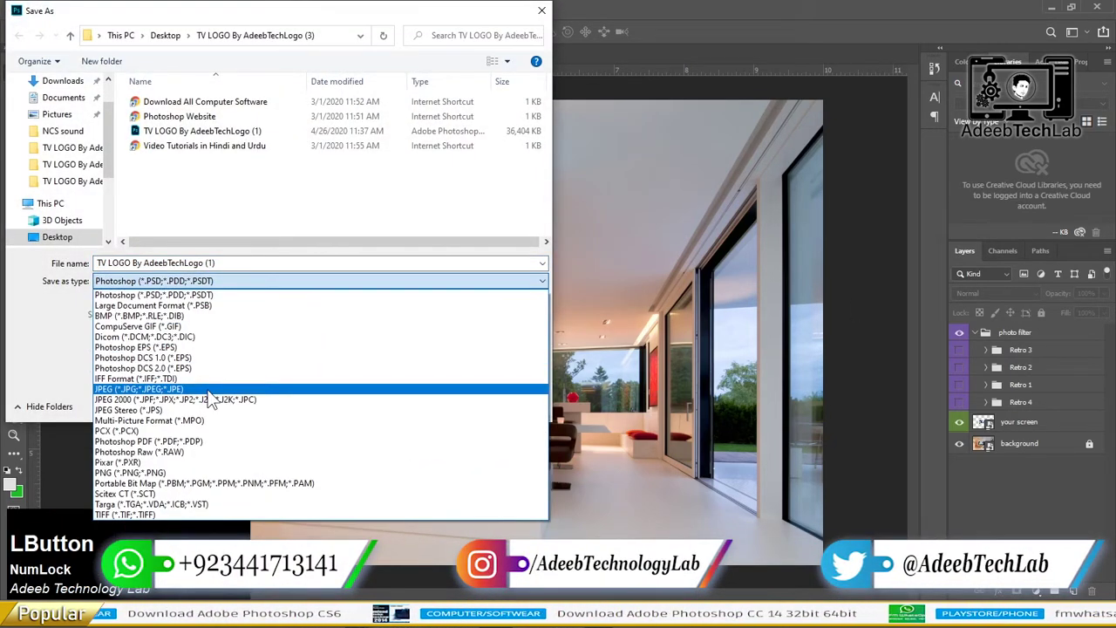